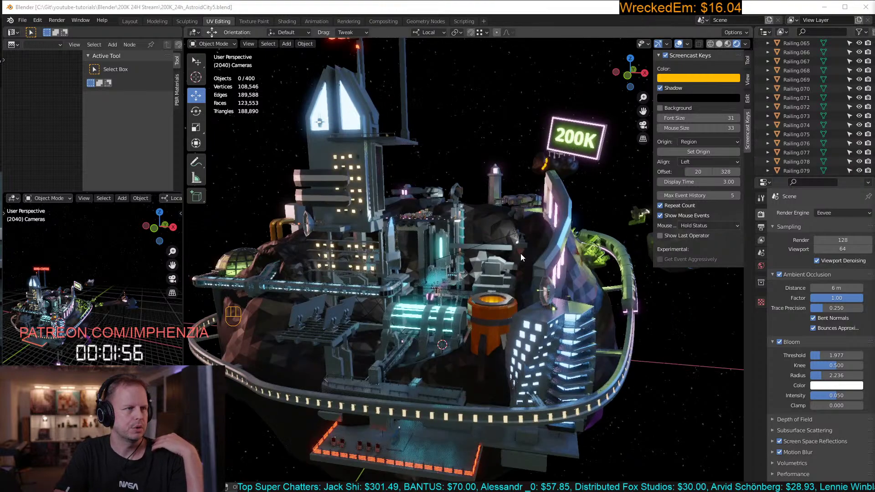
# Step: Orbit around the city toward the SEND COFFEE tower, then swing back to the 200K neon sign
pyautogui.moveTo(558, 305); pyautogui.dragTo(244, 291)
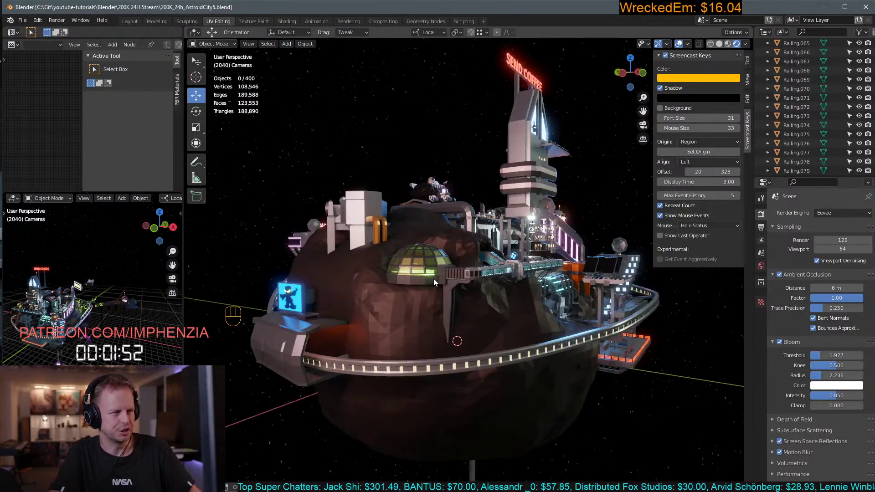
pyautogui.moveTo(468, 291); pyautogui.dragTo(438, 309)
pyautogui.press('Tab')
pyautogui.moveTo(613, 331); pyautogui.dragTo(541, 324)
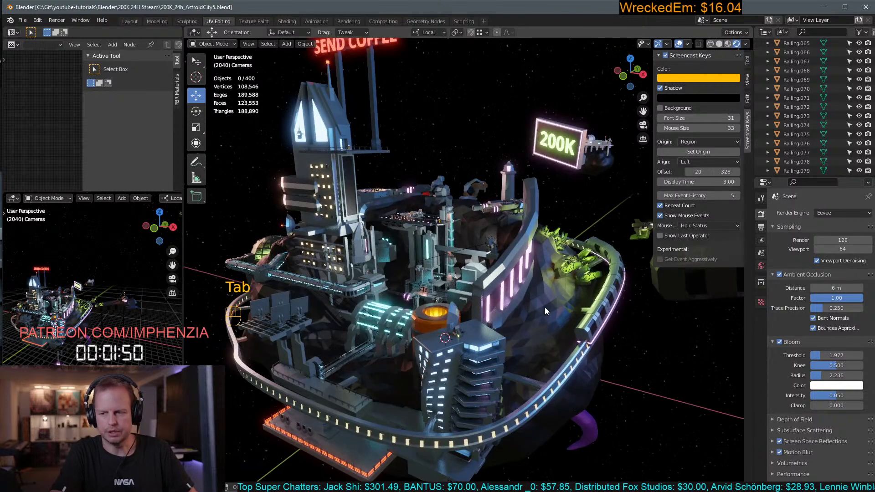
pyautogui.press('ctrl+s')
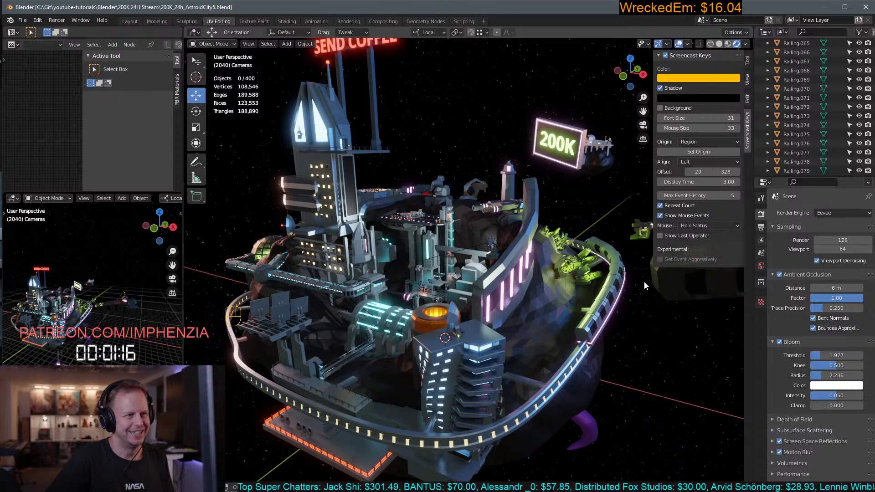
# Step: Fly in close past the lit building windows and glowing structures, then pull back to the tower
pyautogui.moveTo(510, 304); pyautogui.dragTo(487, 288)
pyautogui.moveTo(497, 299); pyautogui.dragTo(520, 331)
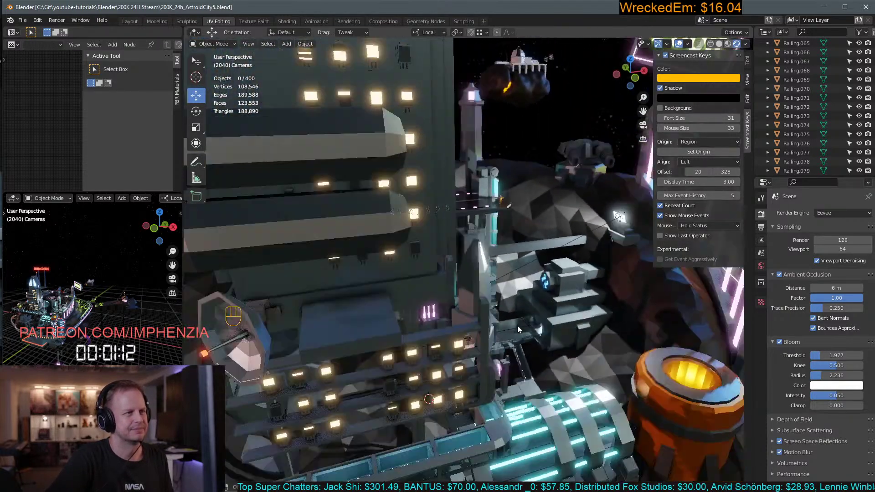
pyautogui.moveTo(454, 216); pyautogui.dragTo(611, 199)
pyautogui.middleClick(593, 231)
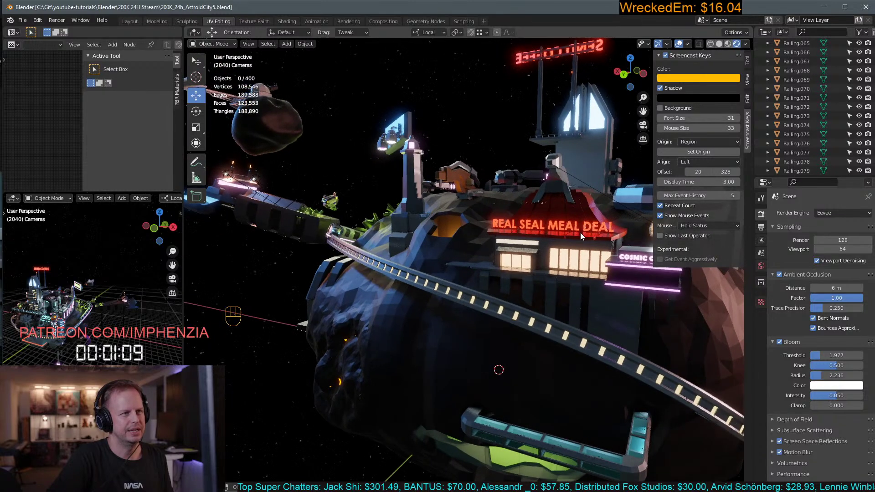
pyautogui.moveTo(634, 291); pyautogui.dragTo(626, 290)
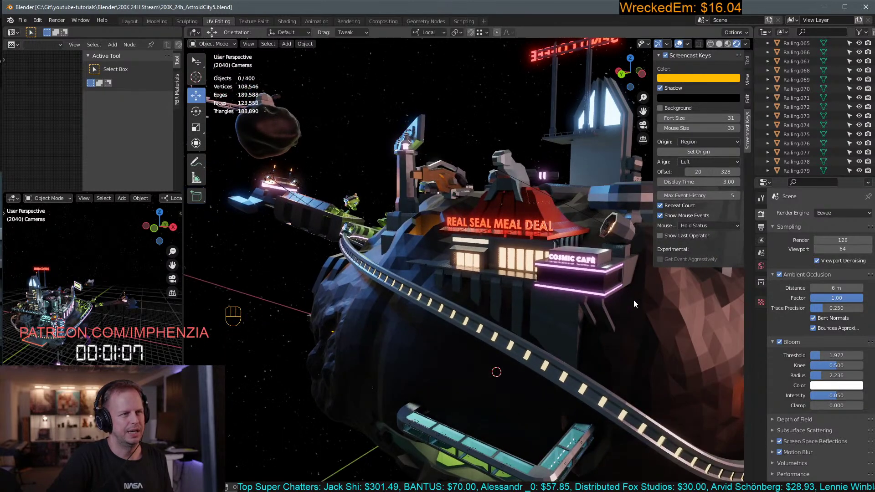
# Step: Follow the ring down to the asteroid and look along its dark low-poly rock surface
pyautogui.moveTo(532, 341); pyautogui.dragTo(651, 315)
pyautogui.moveTo(607, 316); pyautogui.dragTo(612, 293)
pyautogui.click(612, 293)
pyautogui.rightClick(612, 293)
pyautogui.middleClick(612, 294)
pyautogui.moveTo(608, 300); pyautogui.dragTo(592, 306)
pyautogui.click(592, 306)
pyautogui.rightClick(593, 306)
pyautogui.moveTo(588, 307); pyautogui.dragTo(571, 309)
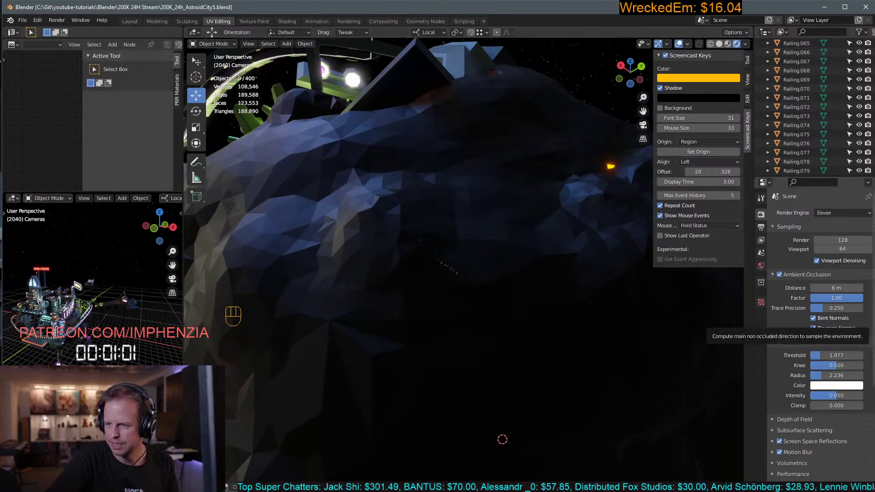